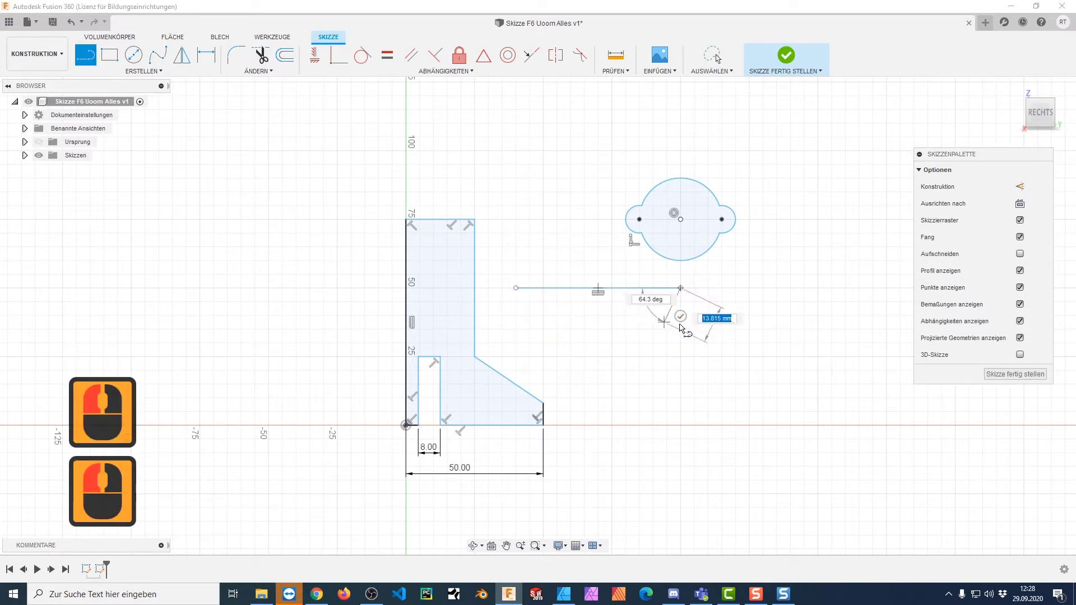
# - Cancel the unfinished angled line and bring up the sketch command search
pyautogui.press('Escape')
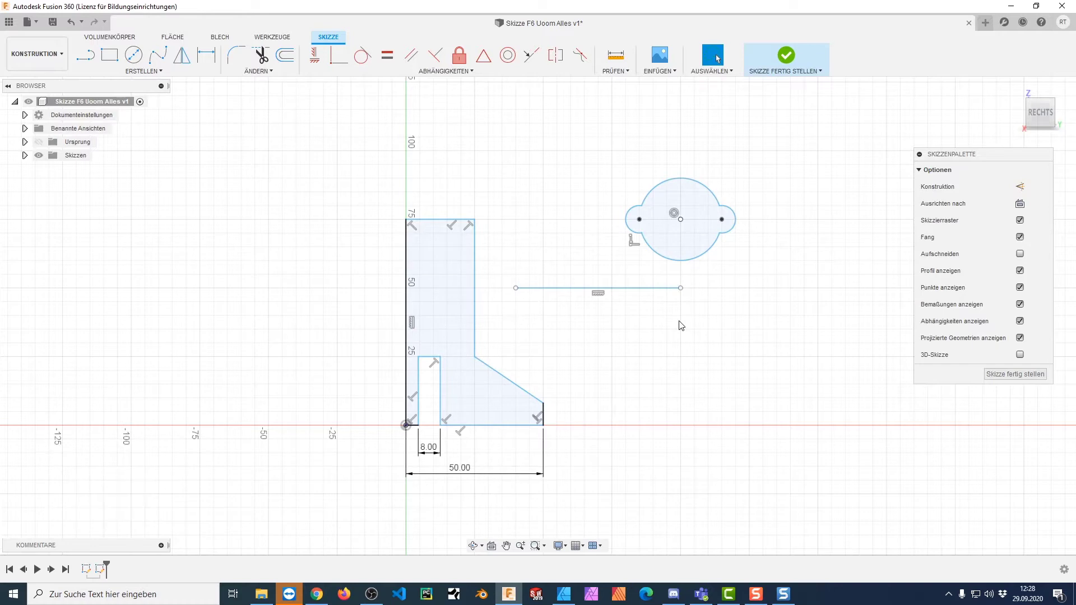
pyautogui.press('s')
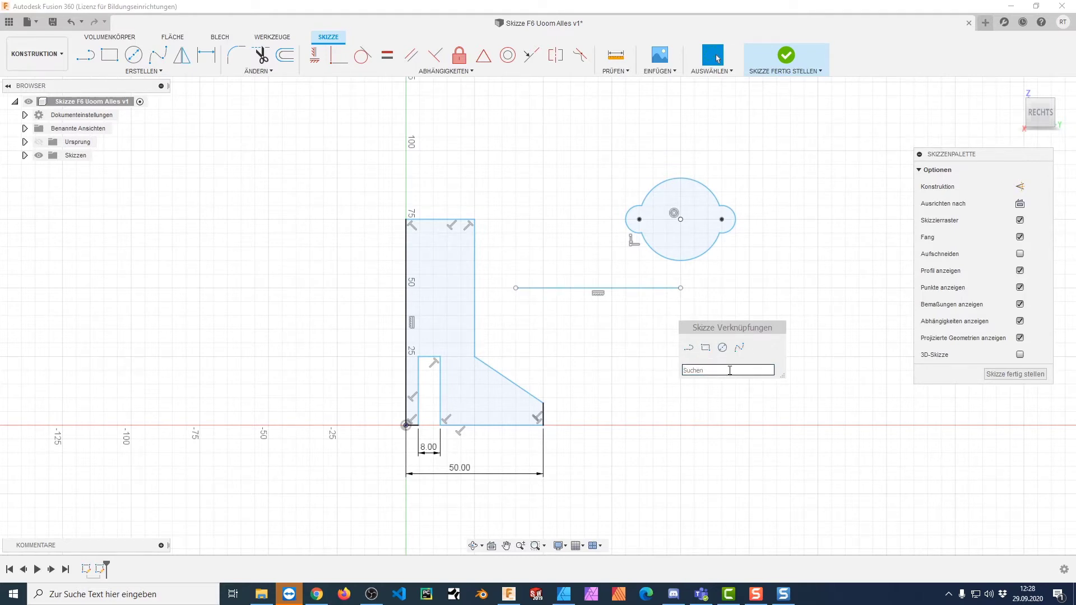
pyautogui.click(264, 58)
pyautogui.write('kreis')
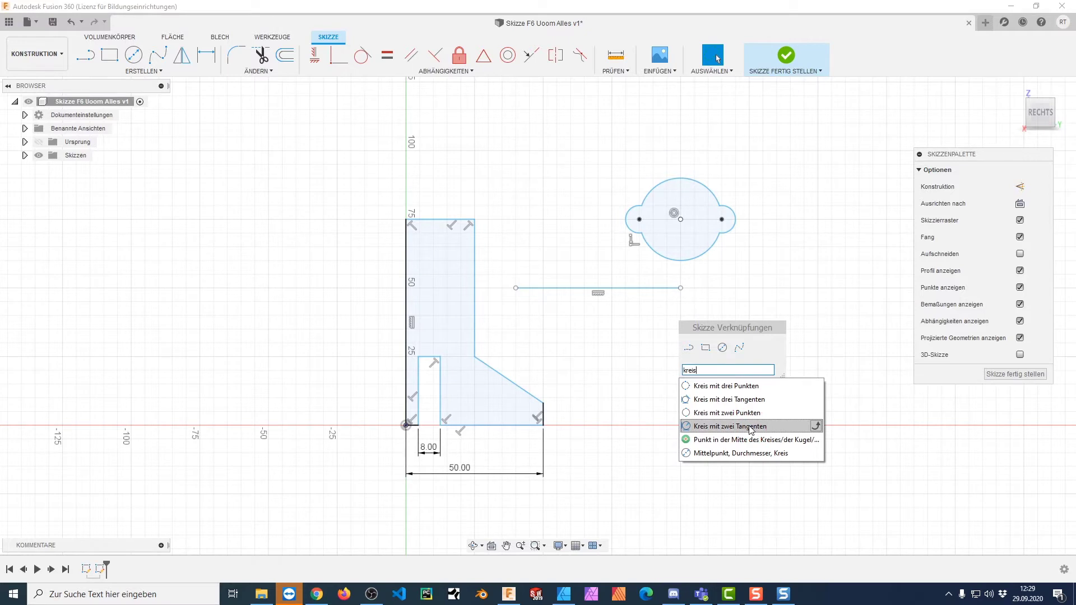
pyautogui.click(752, 428)
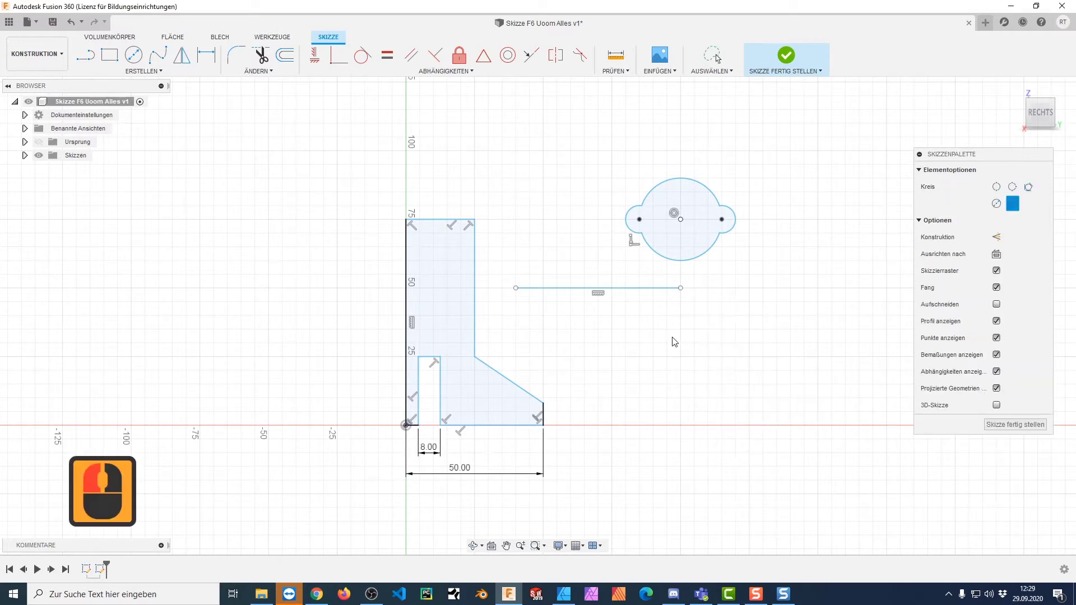
pyautogui.click(667, 357)
pyautogui.click(640, 292)
pyautogui.click(543, 372)
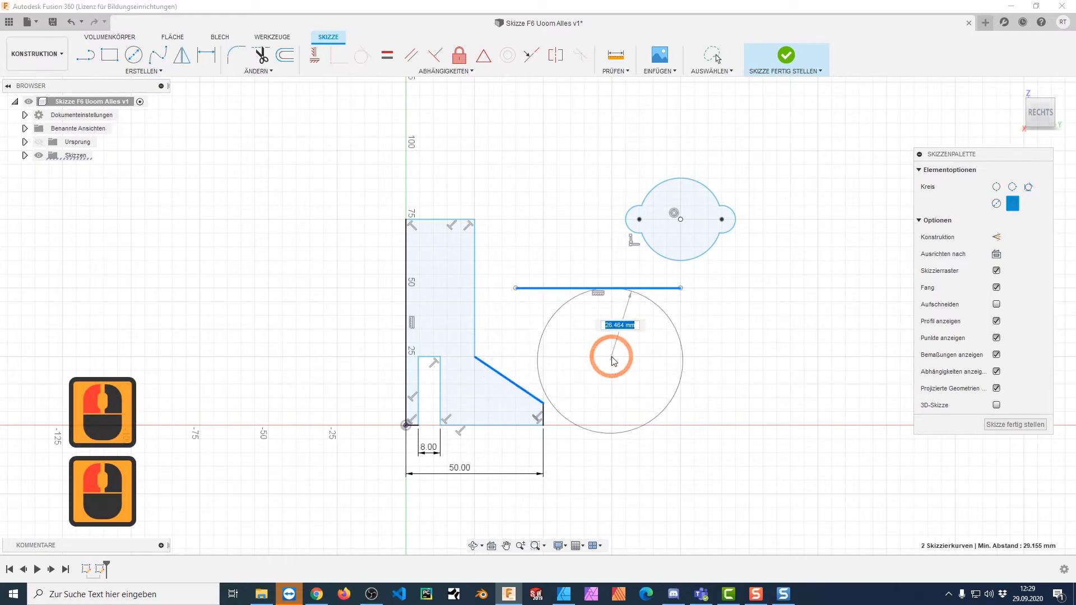
pyautogui.press('Escape')
pyautogui.press('s')
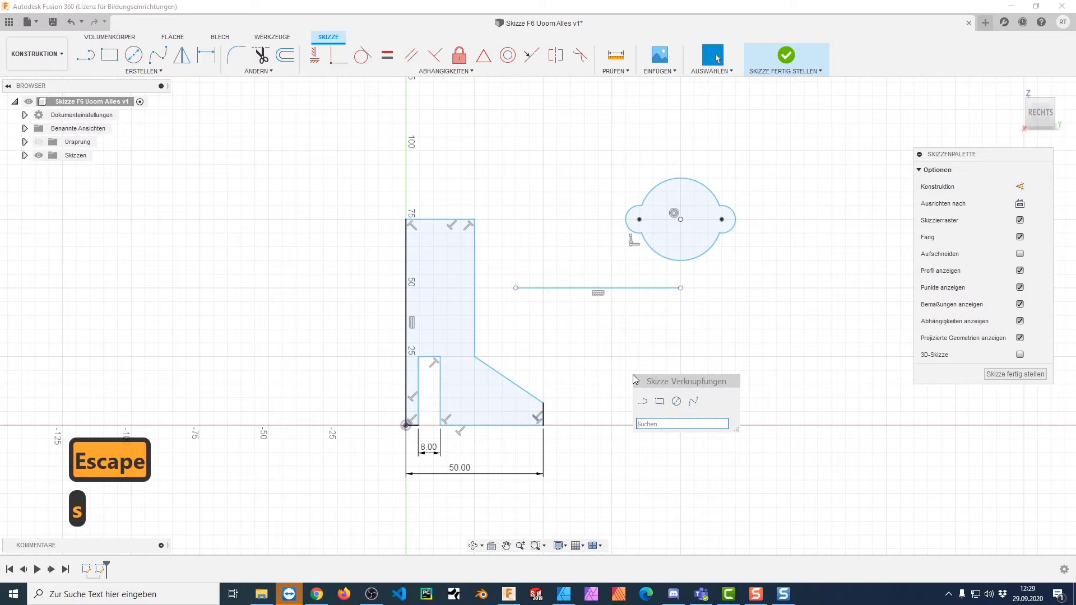
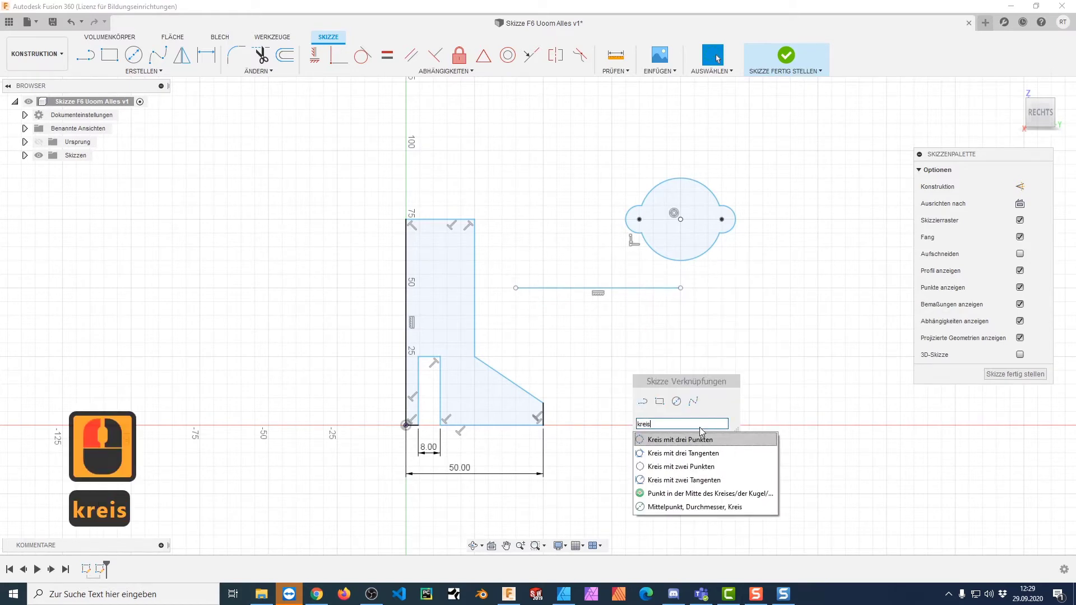
pyautogui.click(713, 484)
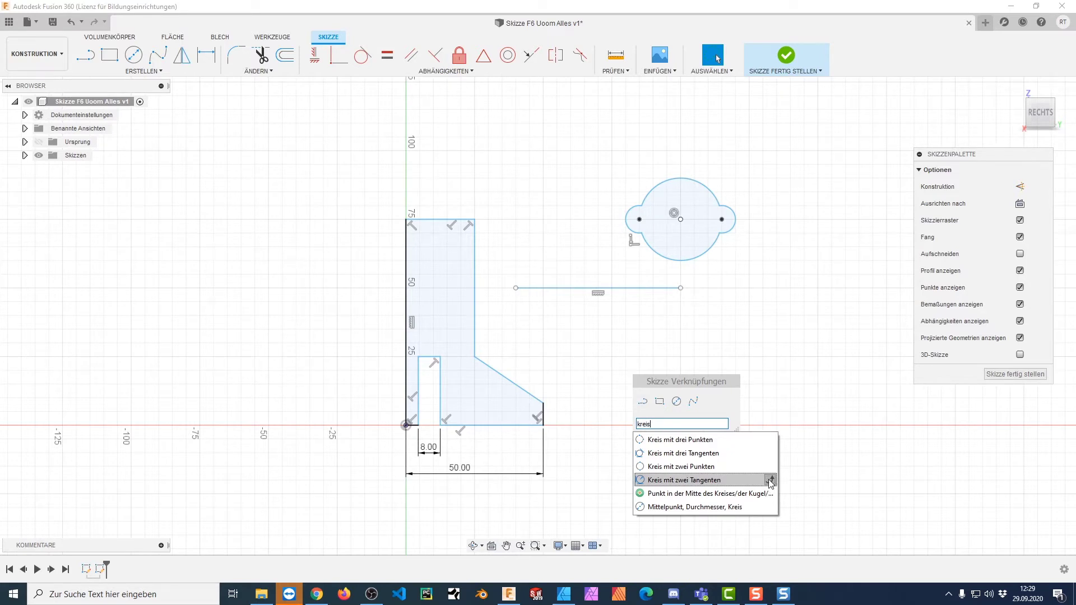
pyautogui.click(772, 482)
pyautogui.moveTo(773, 482); pyautogui.dragTo(717, 400)
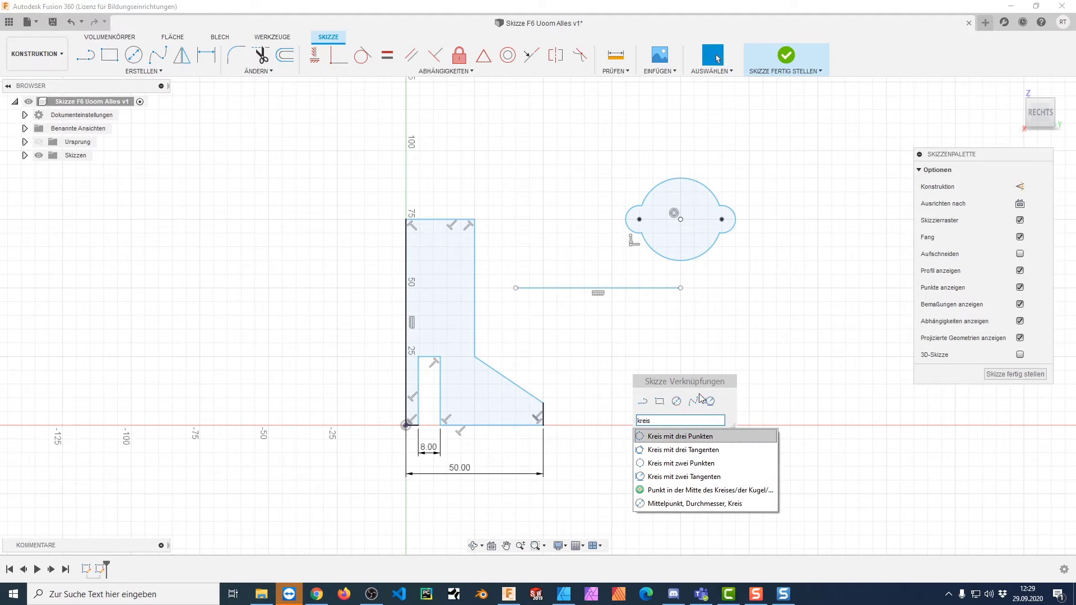
pyautogui.moveTo(791, 361); pyautogui.dragTo(723, 378)
pyautogui.press('s')
pyautogui.click(750, 402)
pyautogui.click(585, 295)
pyautogui.click(574, 293)
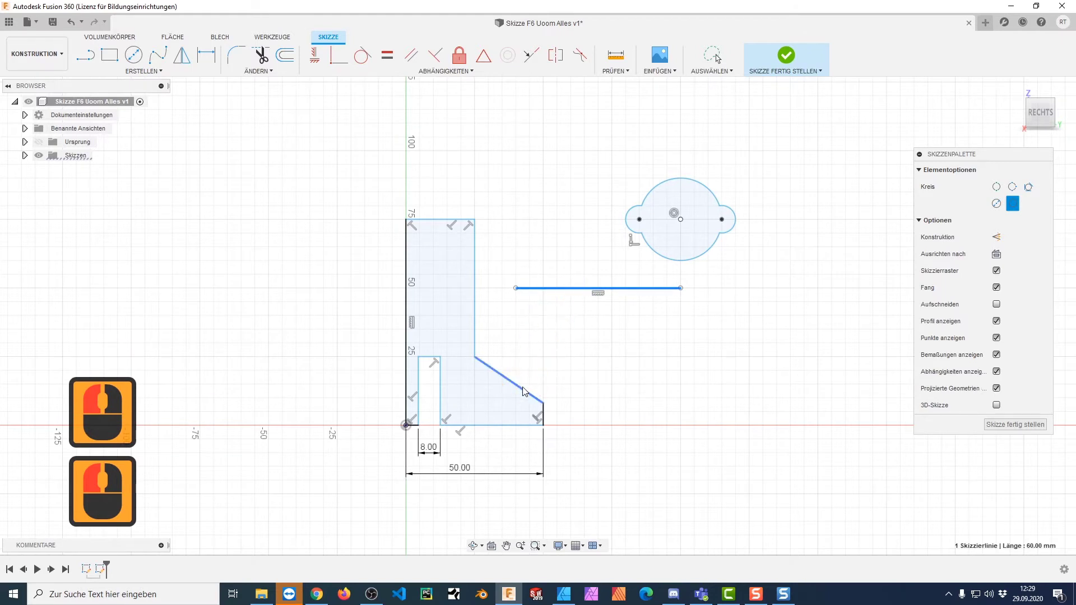
pyautogui.click(538, 388)
pyautogui.click(609, 379)
pyautogui.press('Escape')
pyautogui.click(168, 73)
pyautogui.click(767, 334)
pyautogui.press('Escape')
pyautogui.click(677, 329)
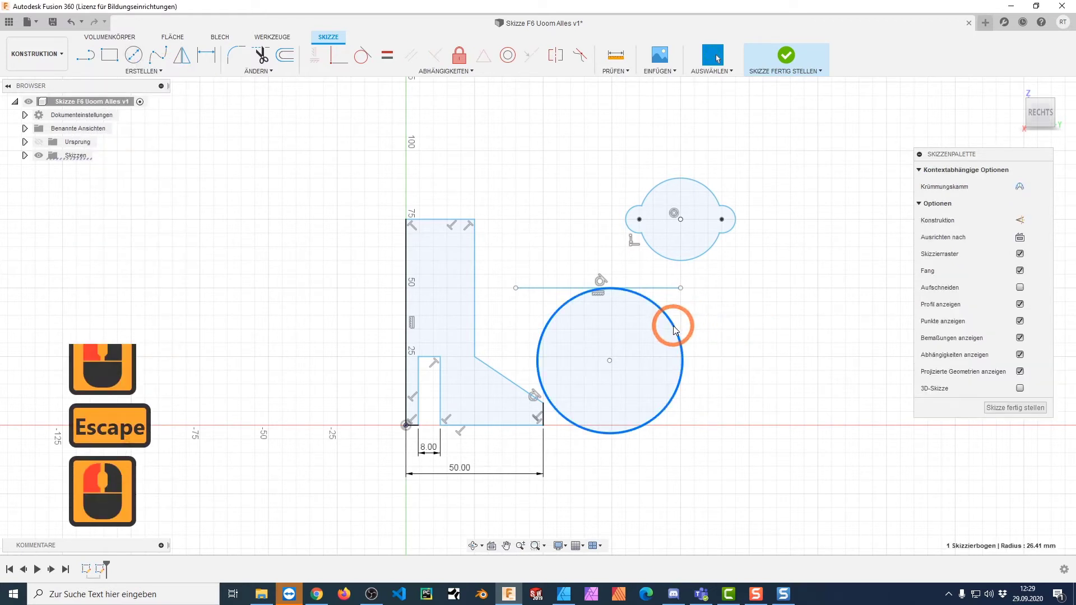
pyautogui.press('Delete')
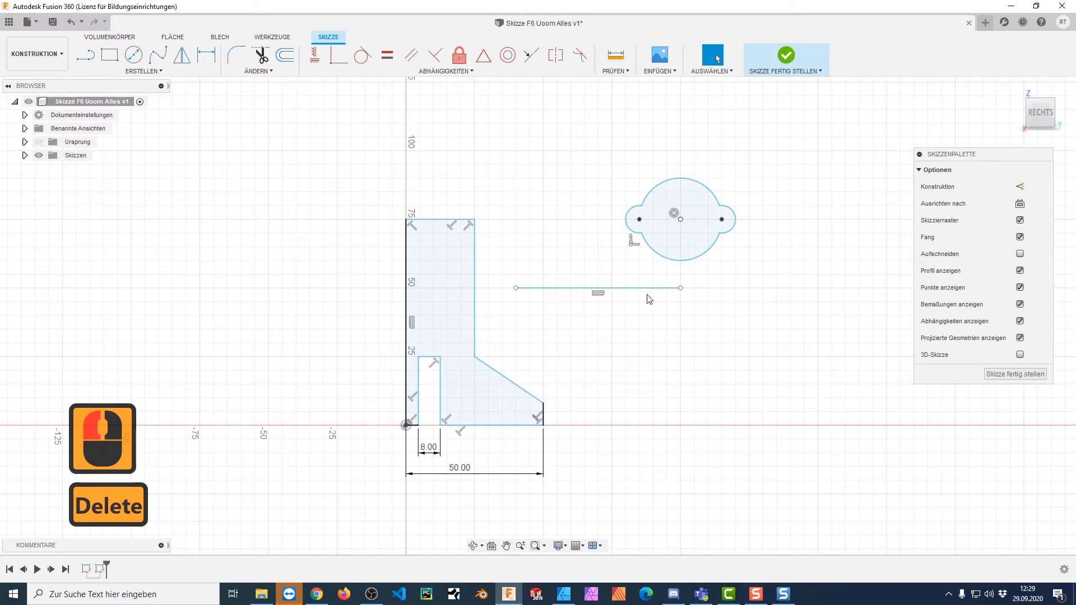
# - Search the sketch commands and pin the three-point circle to the shortcuts
pyautogui.press('s')
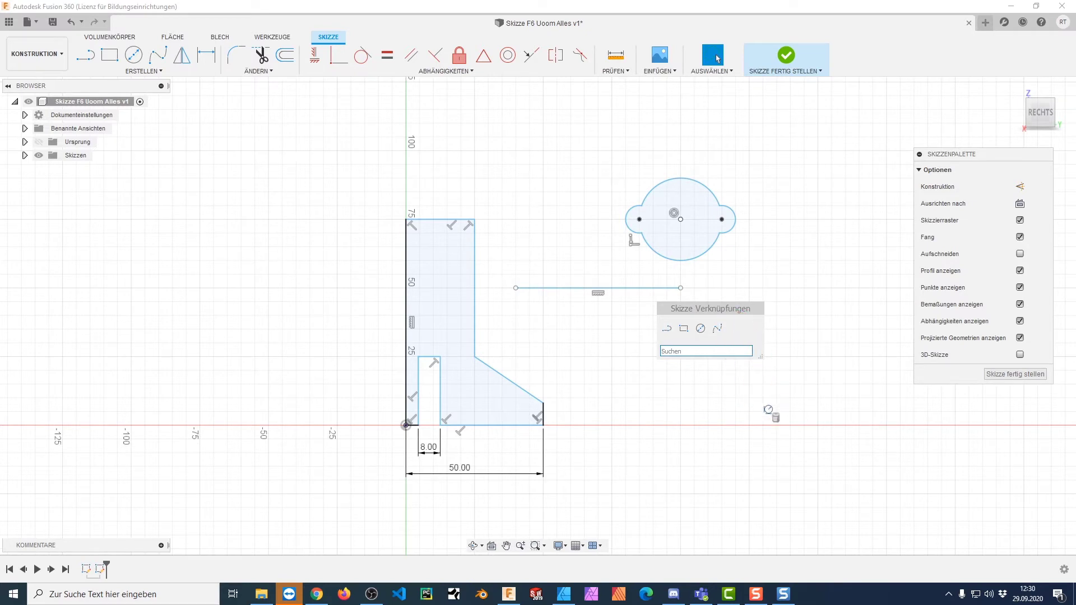
pyautogui.click(776, 415)
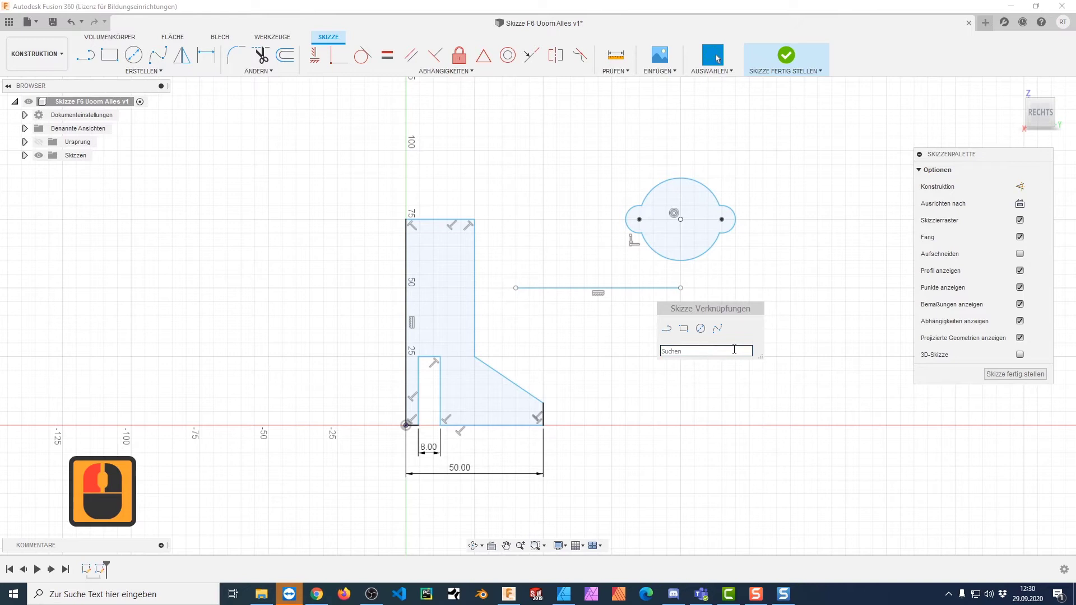
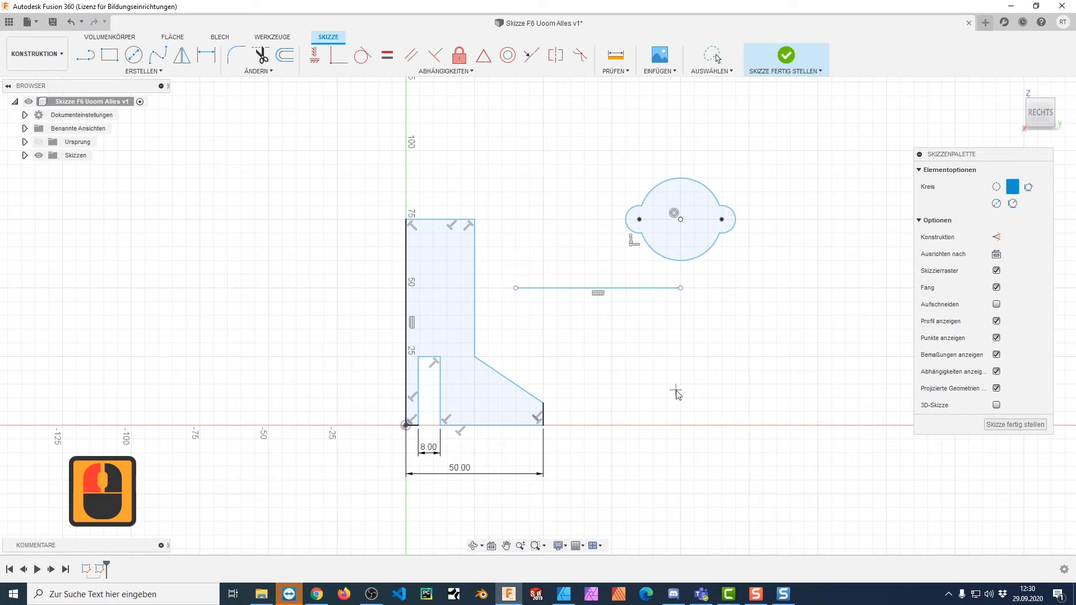
pyautogui.press('s')
pyautogui.write('k')
pyautogui.click(679, 393)
pyautogui.write('re')
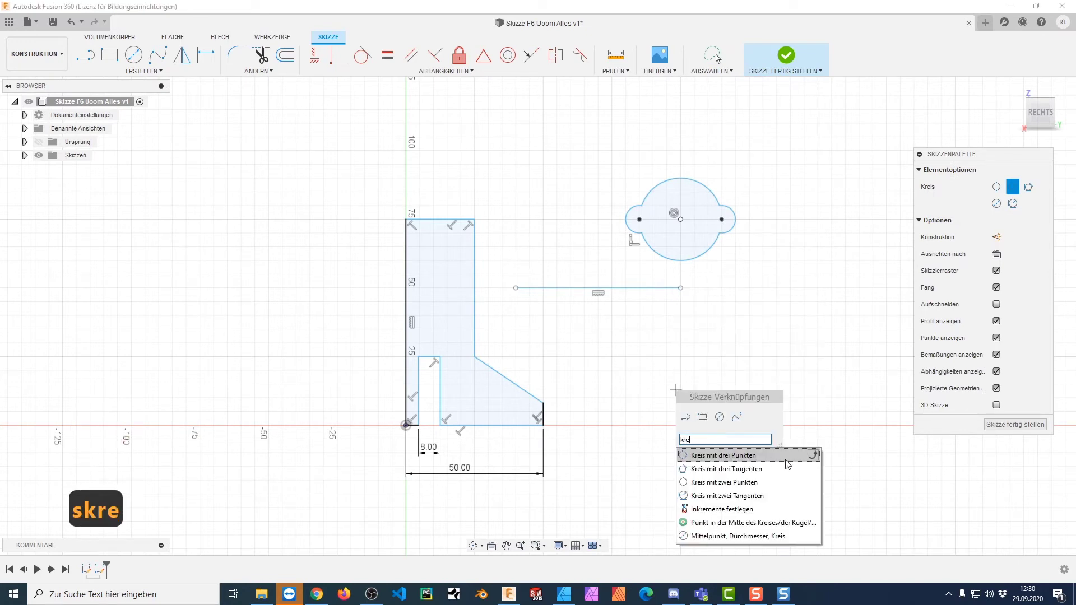
pyautogui.click(815, 459)
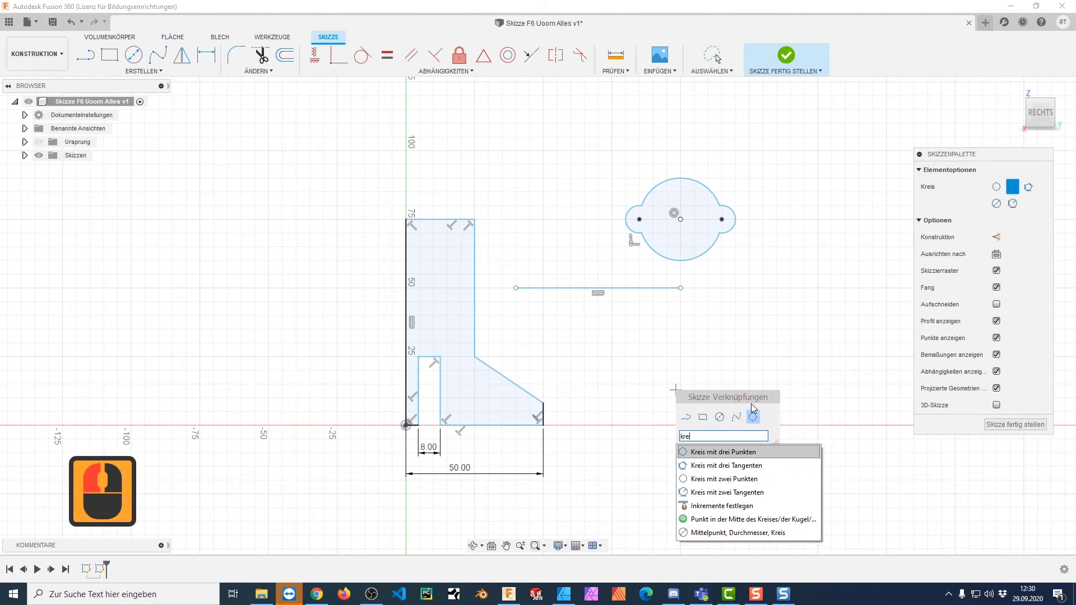
pyautogui.click(765, 361)
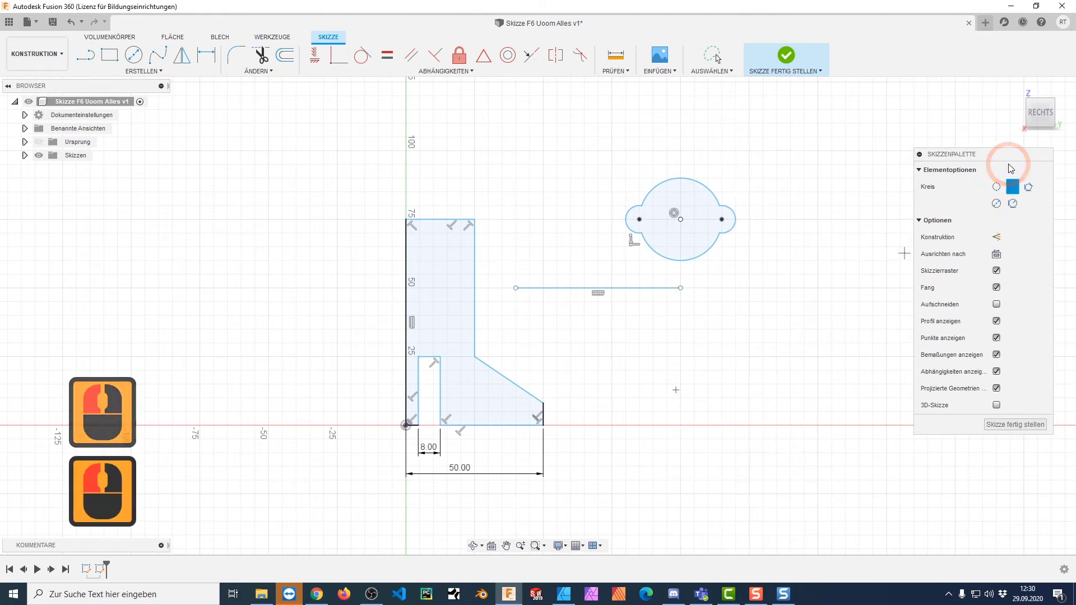
# - Return to the isometric home view showing the profile, lobed circle and line
pyautogui.click(933, 116)
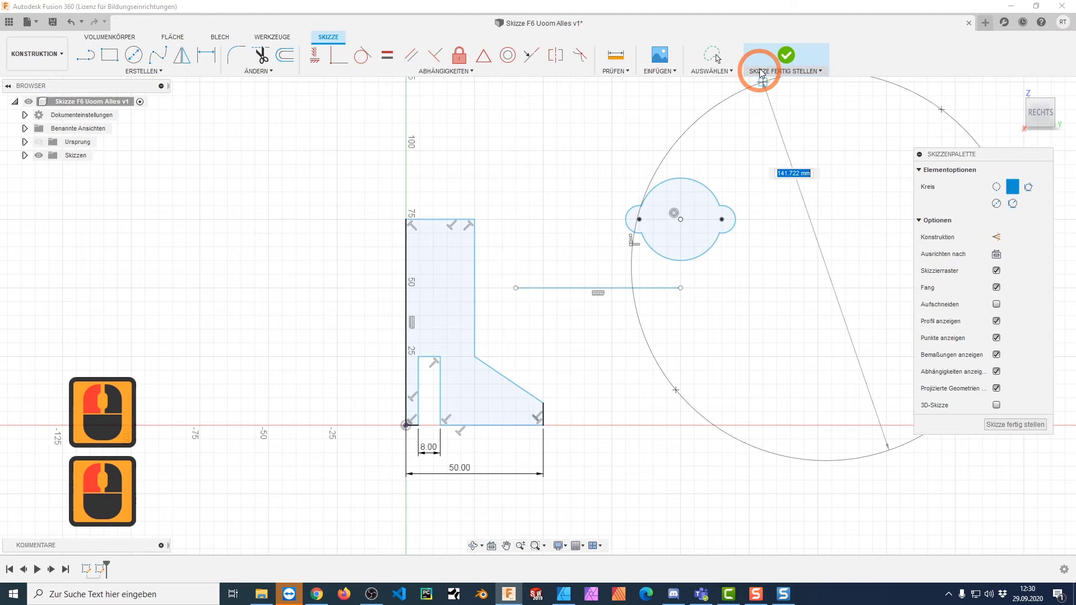
pyautogui.press('Escape')
# - Finish the sketch and add the Rippe command to the shortcuts box
pyautogui.click(797, 63)
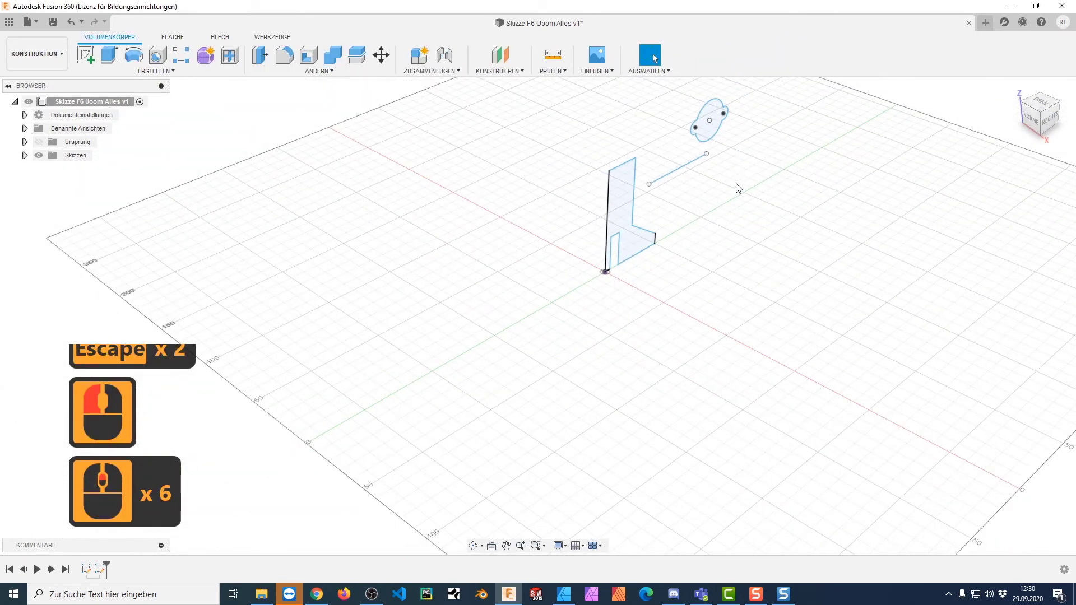
pyautogui.press('F6')
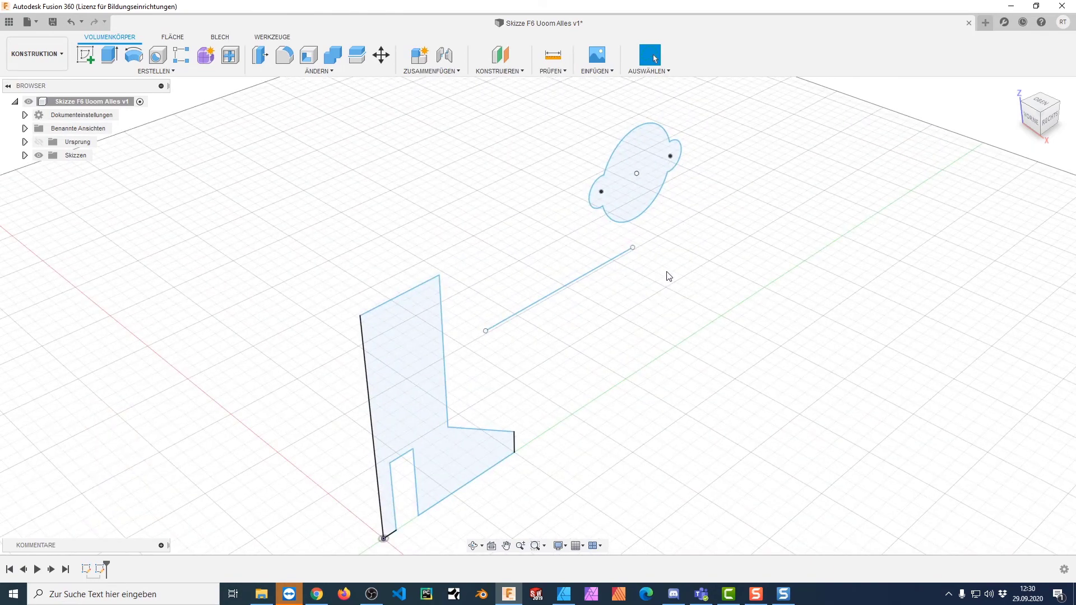
pyautogui.press('s')
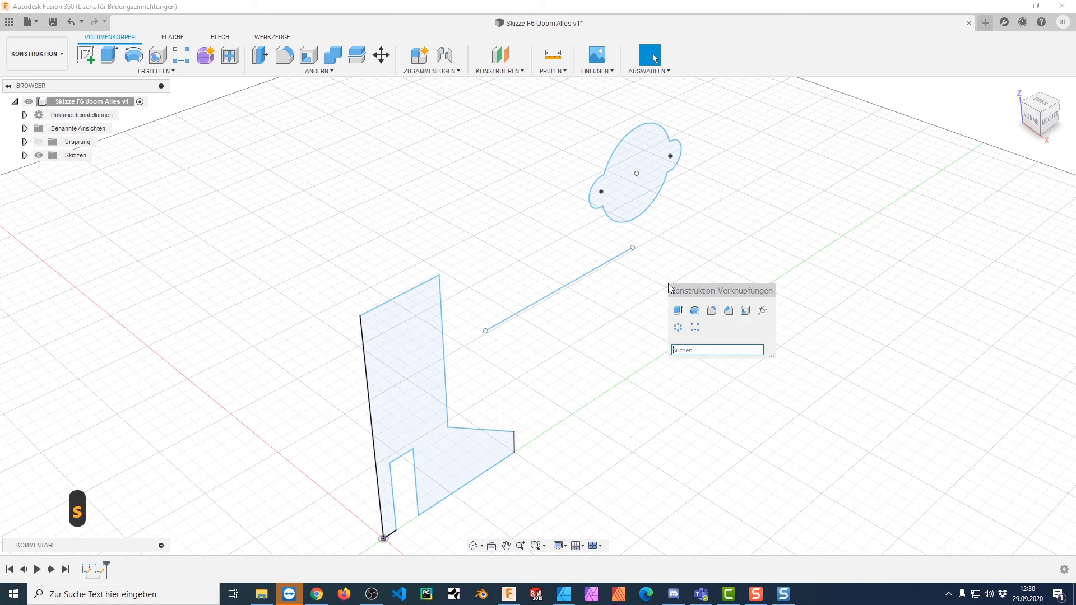
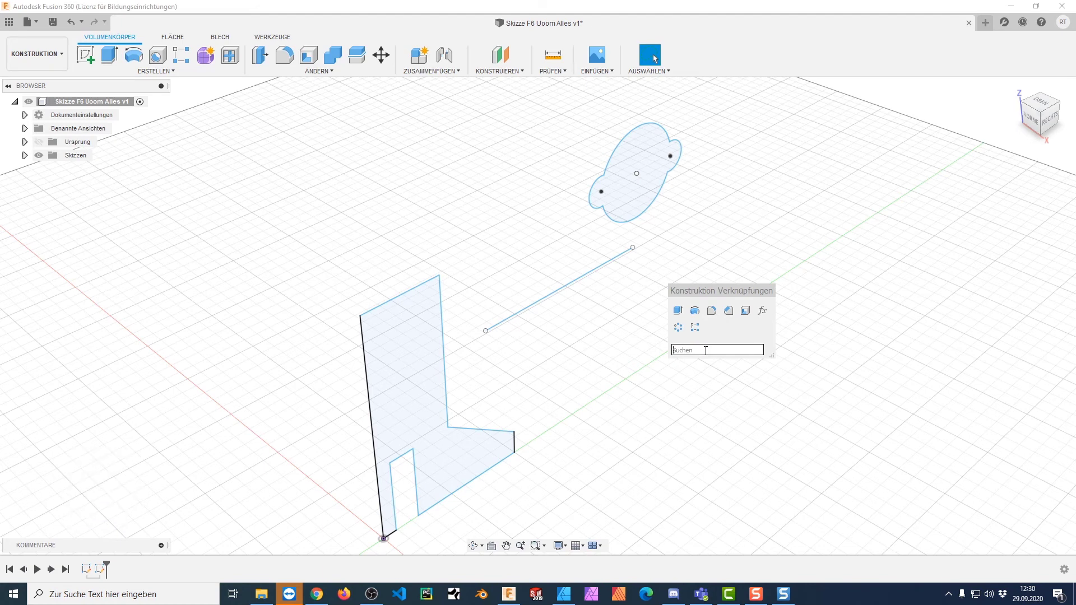
pyautogui.write('ri')
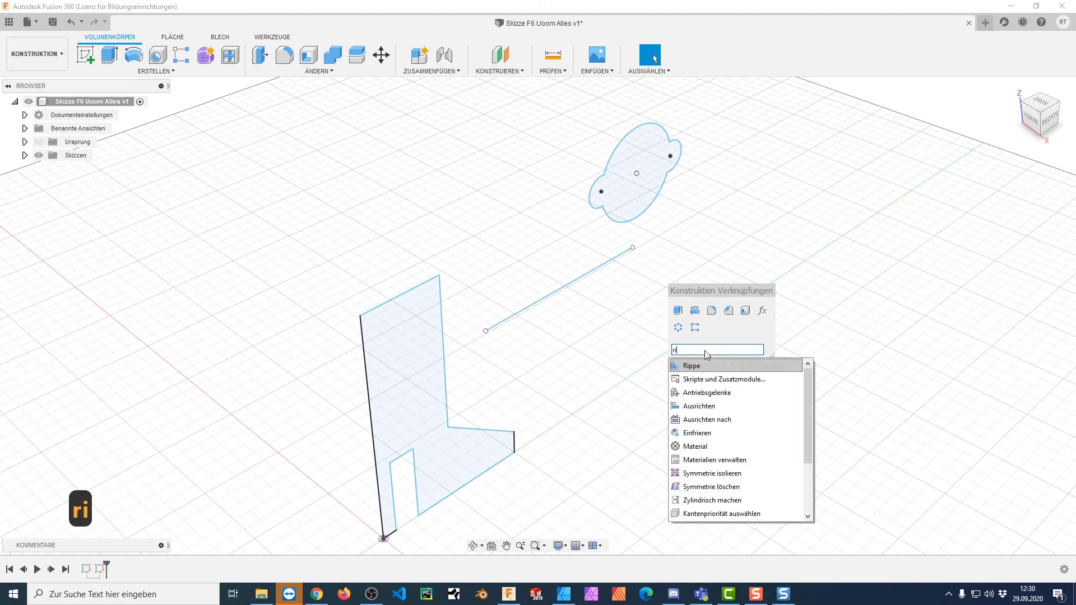
pyautogui.click(799, 367)
pyautogui.click(839, 326)
# - Start an Extrude from the command shortcuts, ready to pick a profile
pyautogui.write('s')
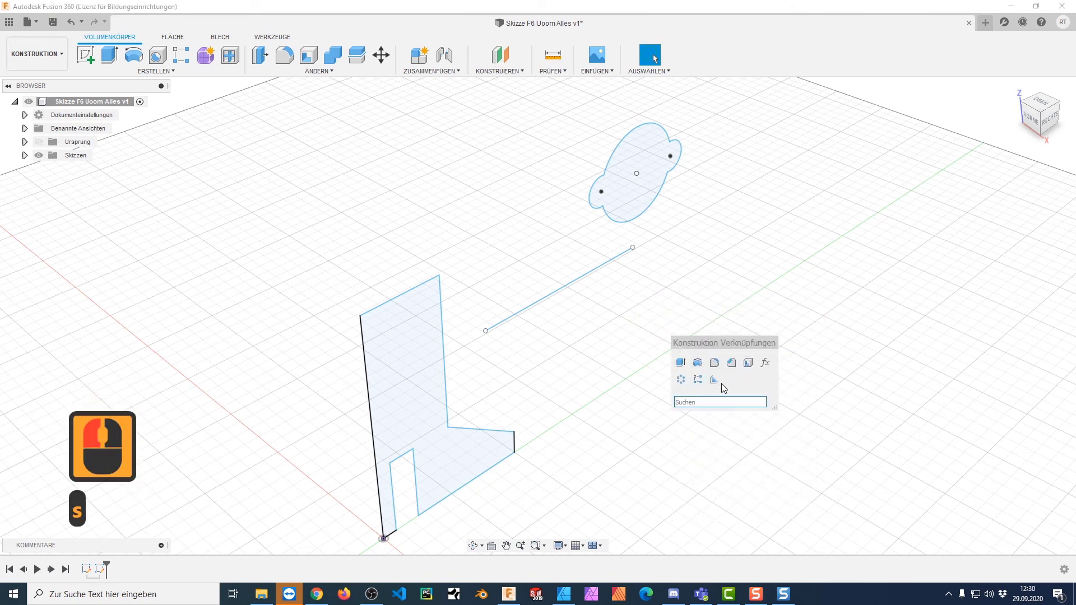
pyautogui.write('s')
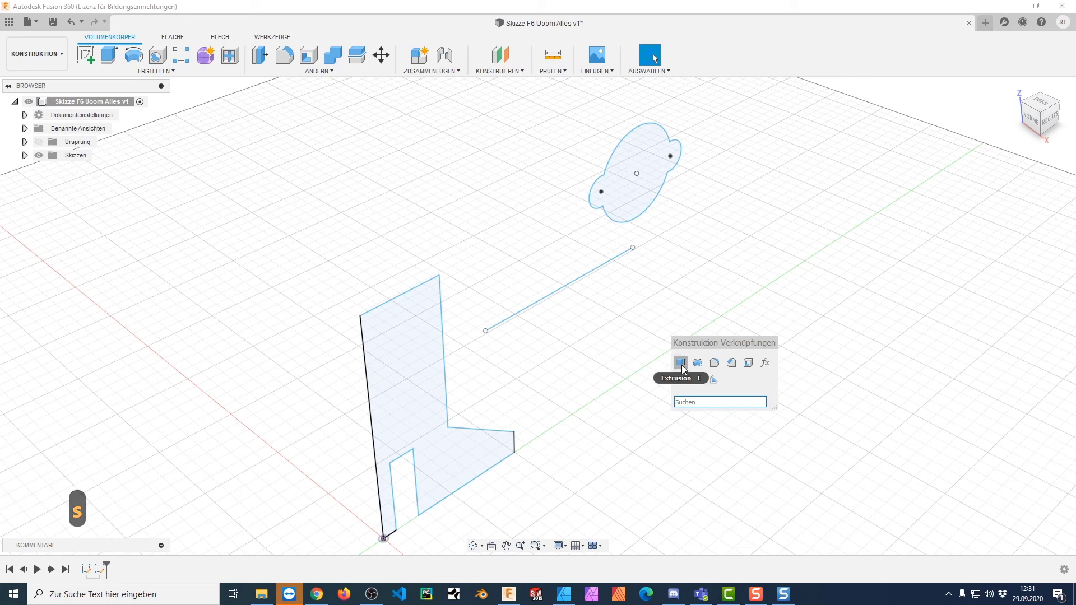
pyautogui.click(686, 367)
# - Extrude the L-shaped profile 25 mm into a solid block
pyautogui.click(403, 393)
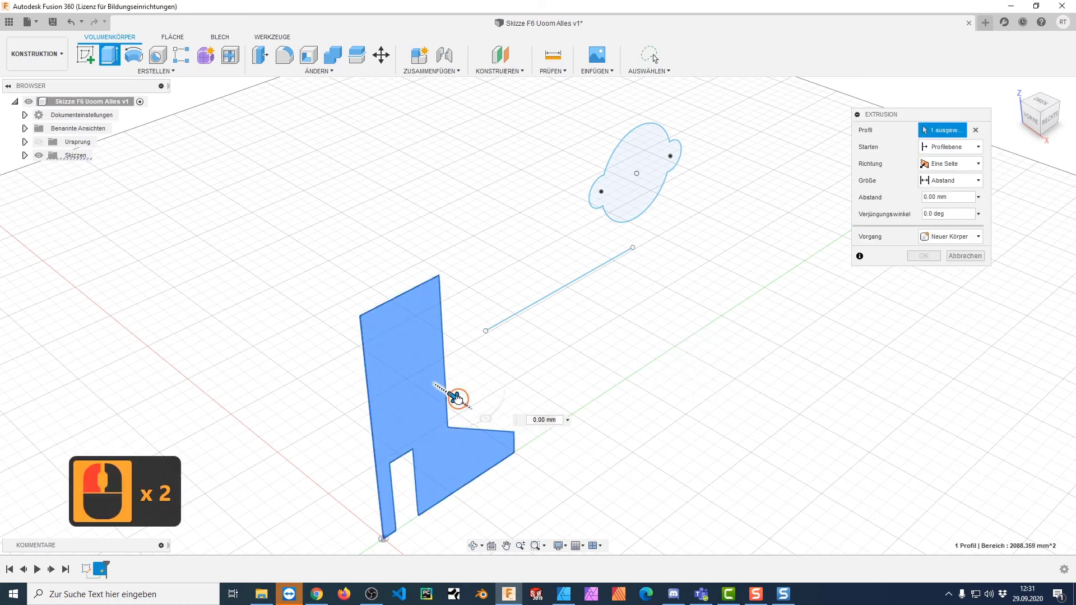
pyautogui.click(547, 437)
pyautogui.click(661, 397)
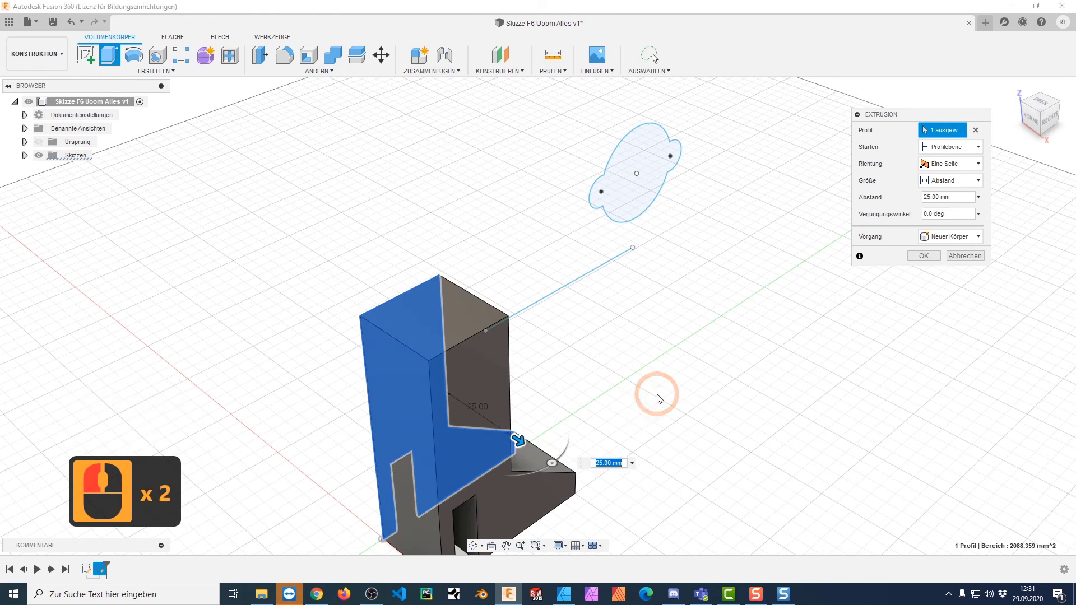
pyautogui.press('Return')
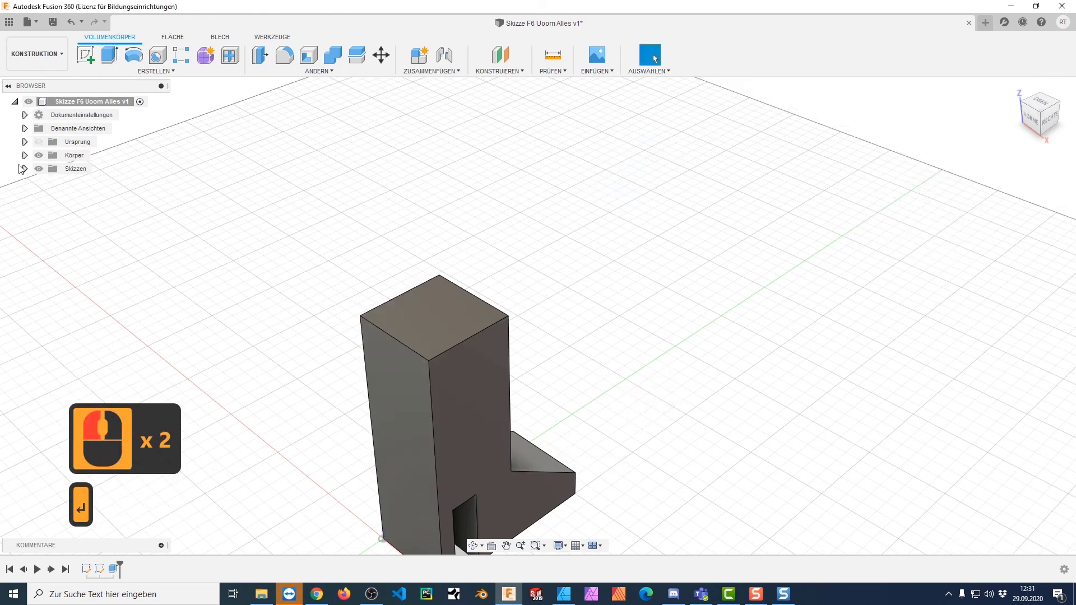
# - Make Skizze2 visible again from the browser's Sketches list
pyautogui.click(33, 175)
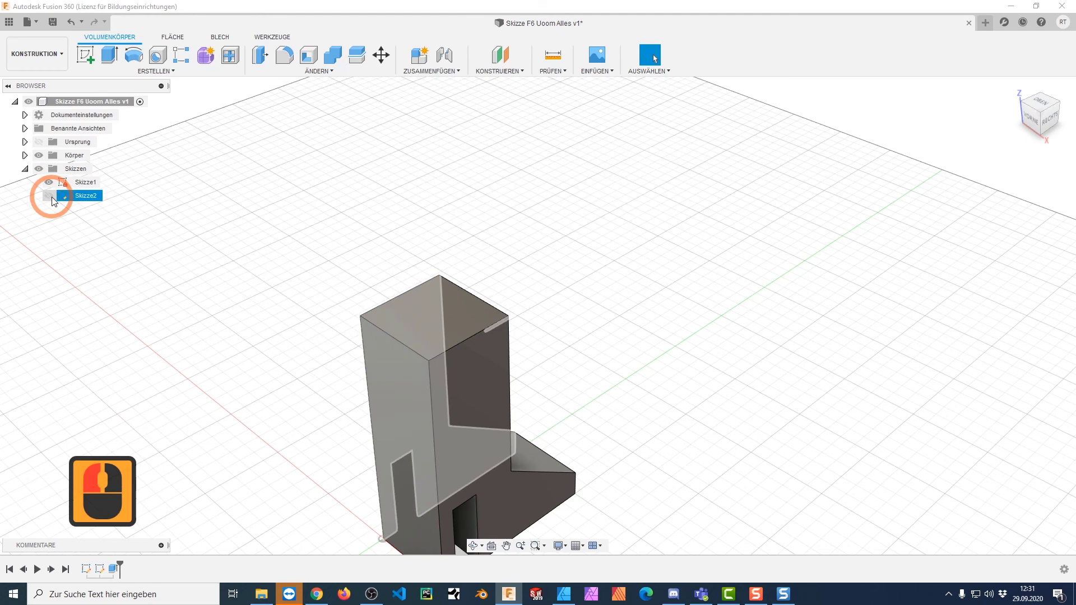
pyautogui.click(52, 198)
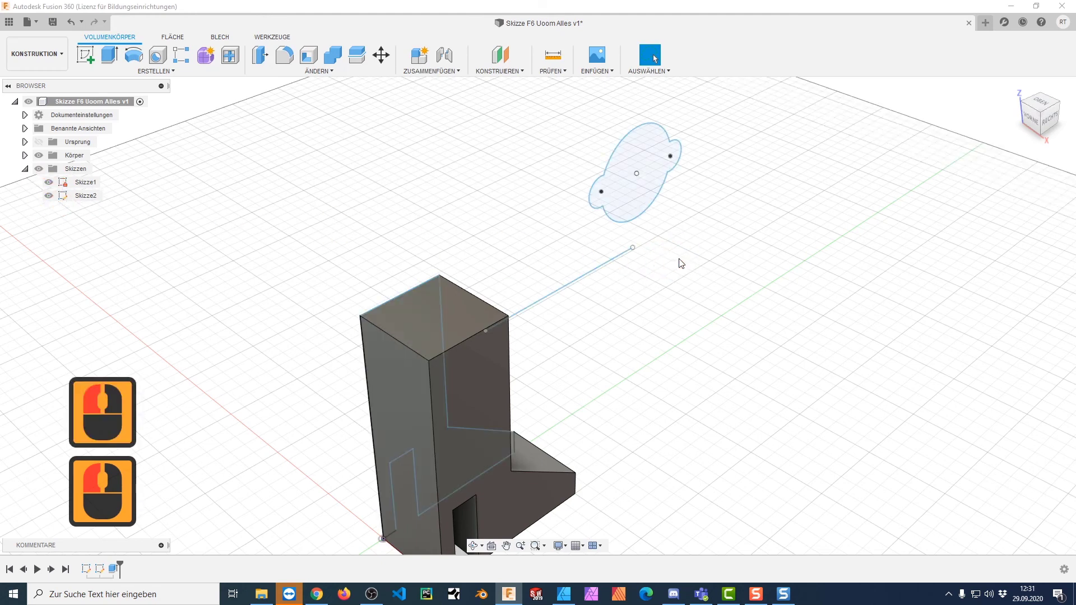
# - Revolve the lobed circle 180 degrees around the block's vertical edge line
pyautogui.press('s')
pyautogui.click(705, 287)
pyautogui.click(649, 202)
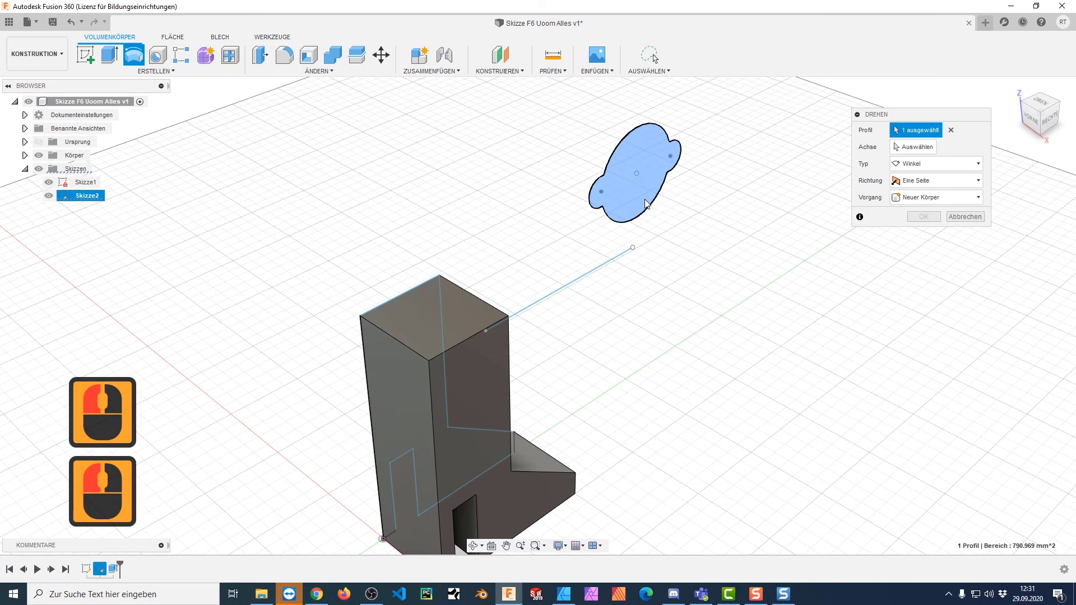
pyautogui.click(863, 168)
pyautogui.click(371, 397)
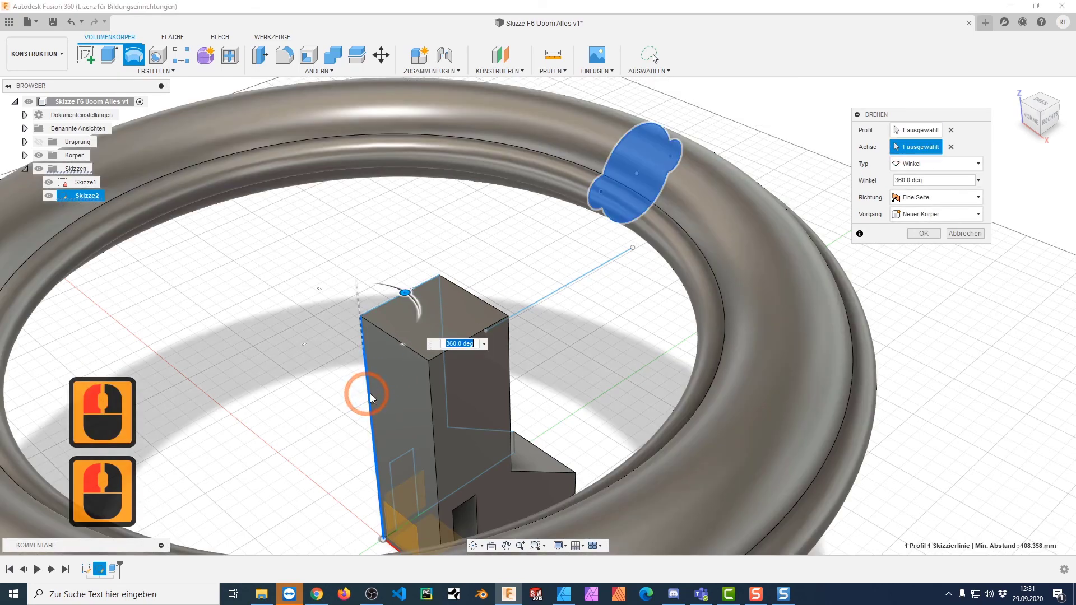
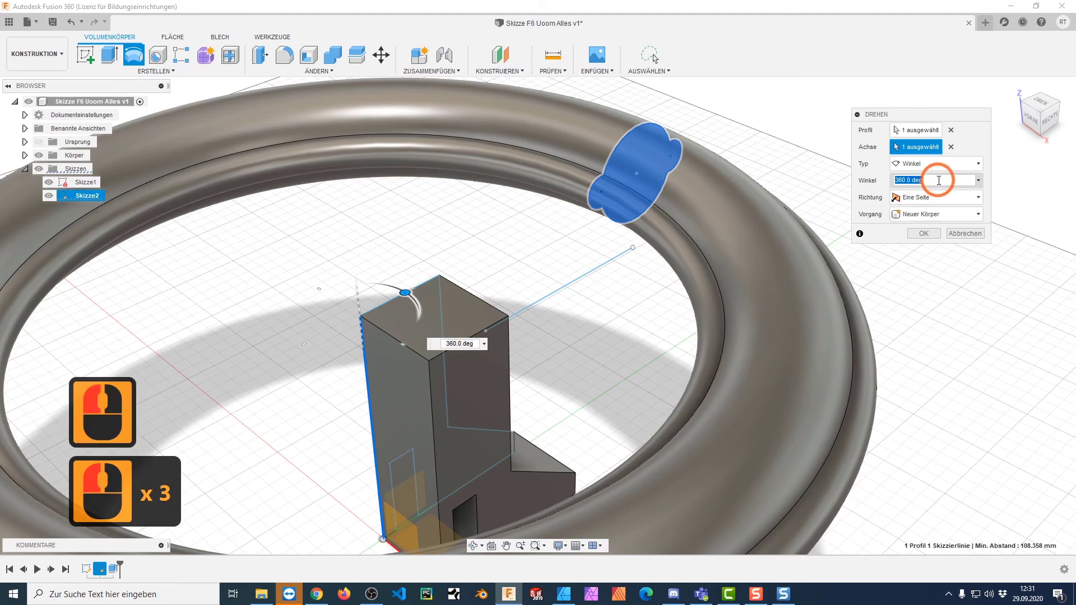
pyautogui.write('180')
pyautogui.press('Return')
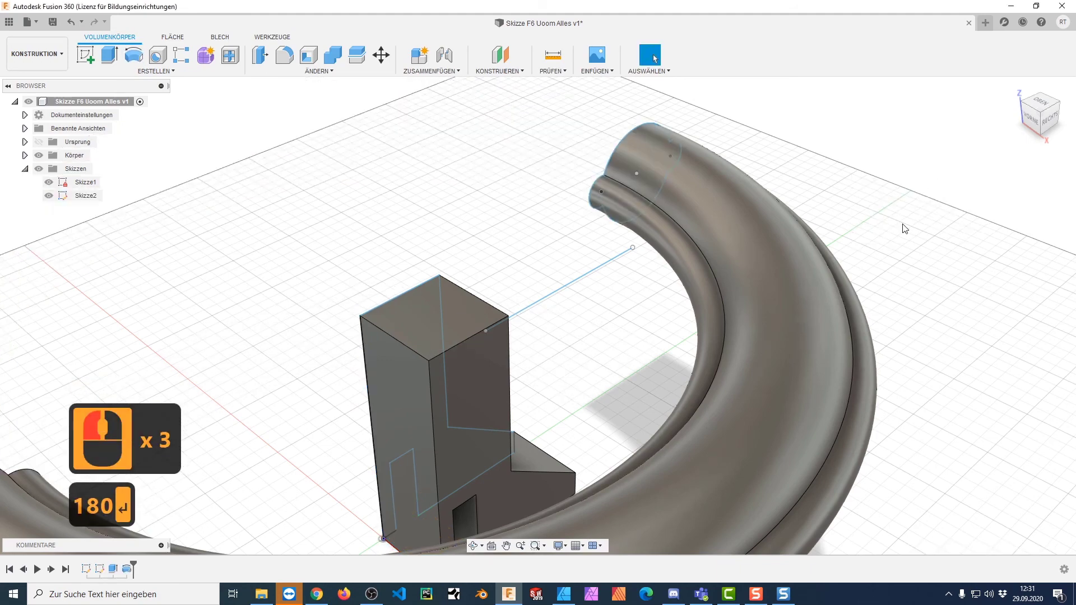
# - Re-apply the 180 degree revolve and orbit to view the tube from above
pyautogui.press('F6')
pyautogui.write('180↵')
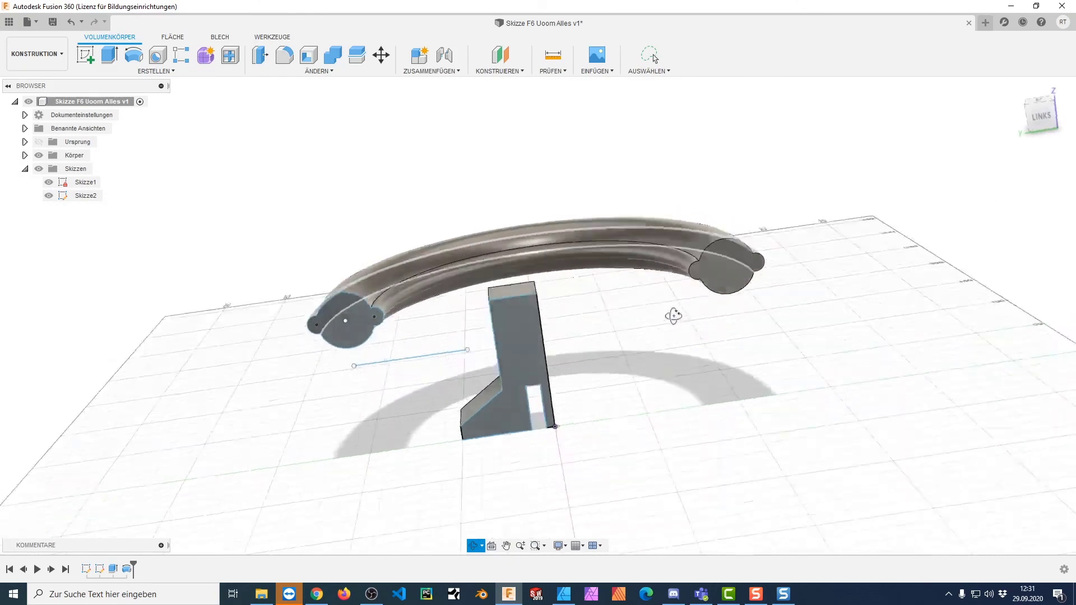
pyautogui.middleClick(638, 332)
pyautogui.moveTo(633, 332); pyautogui.dragTo(638, 321)
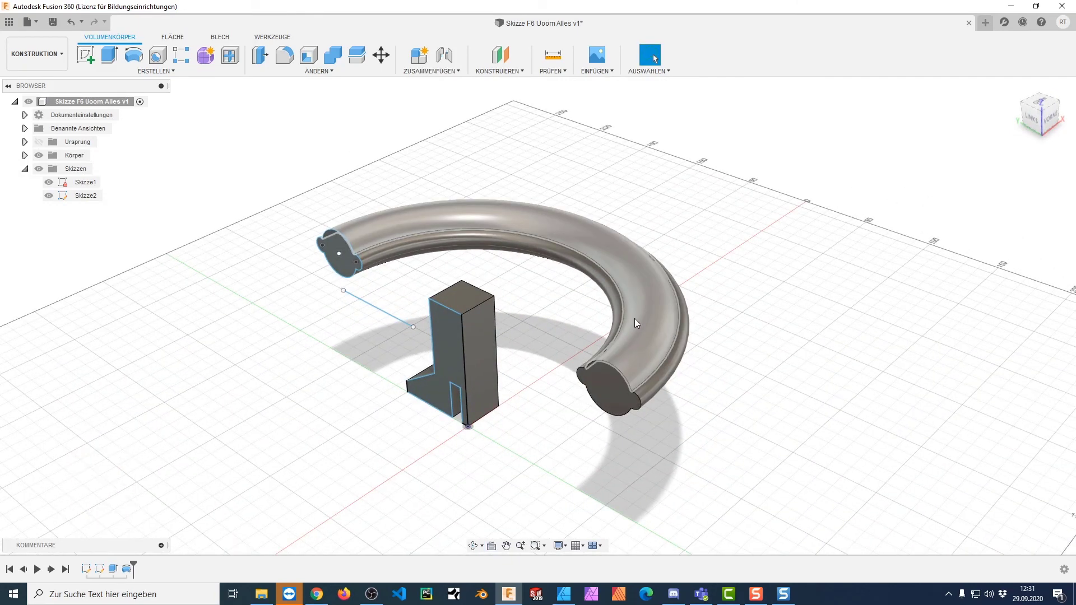